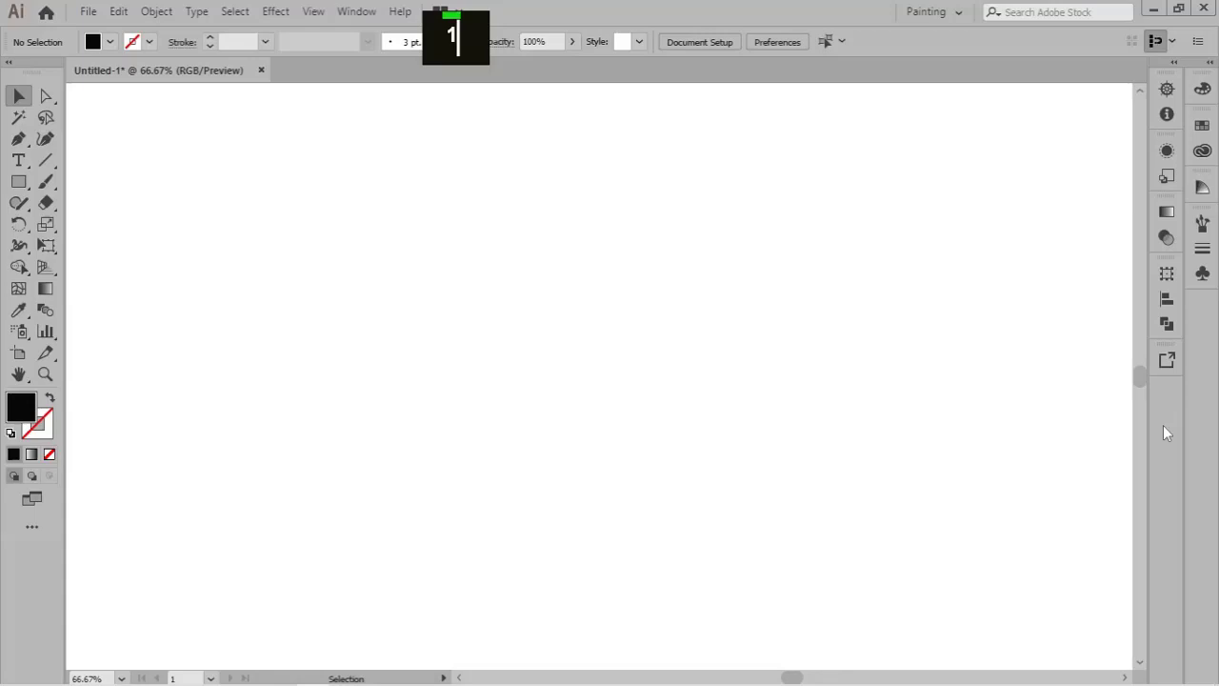
Draw a tall thin black rectangle and duplicate it into three bars side by side.
right_click(18, 186)
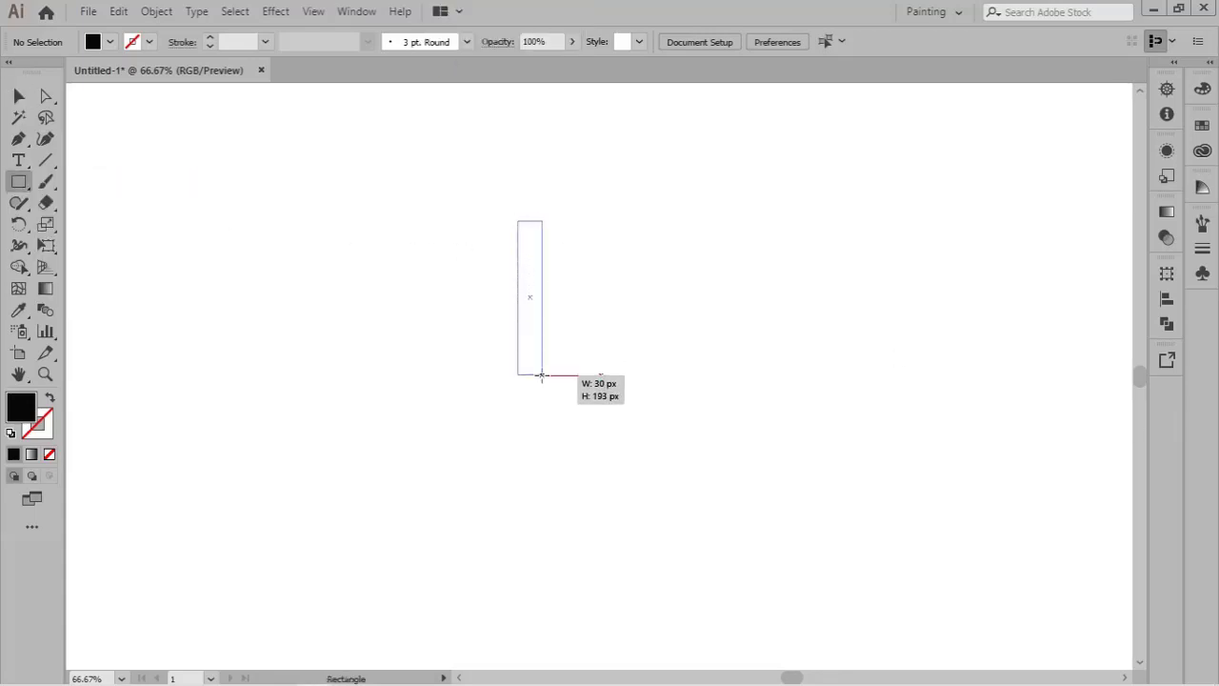
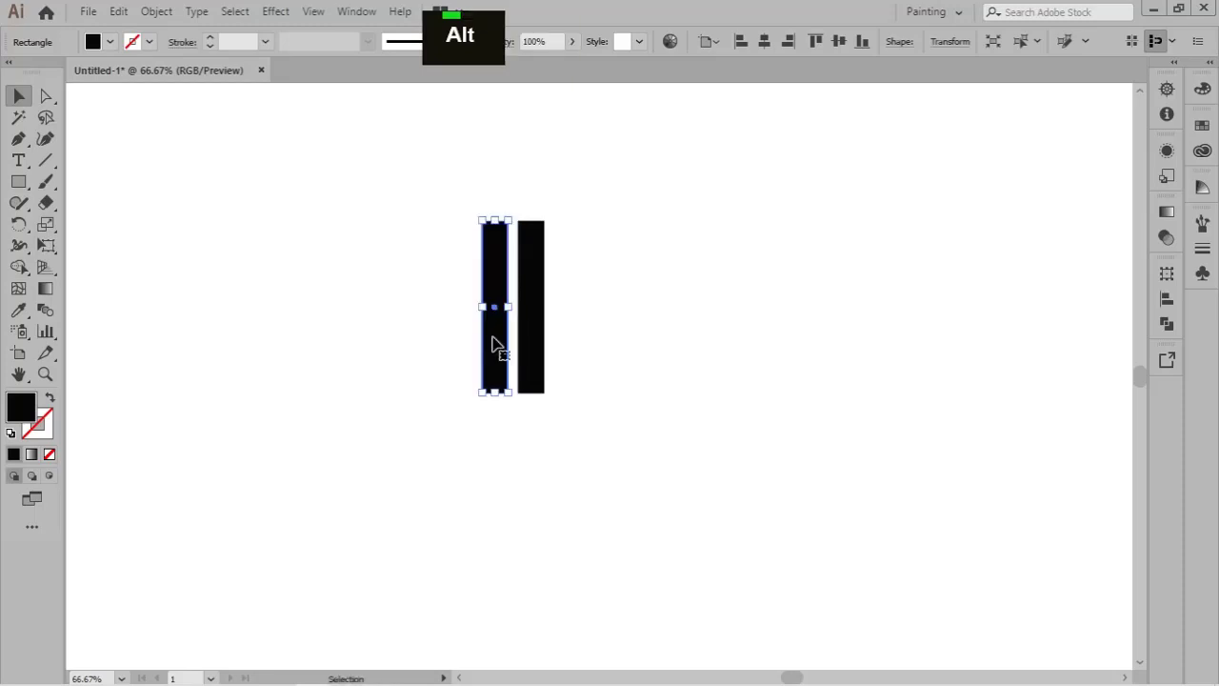
key(ctrl+d)
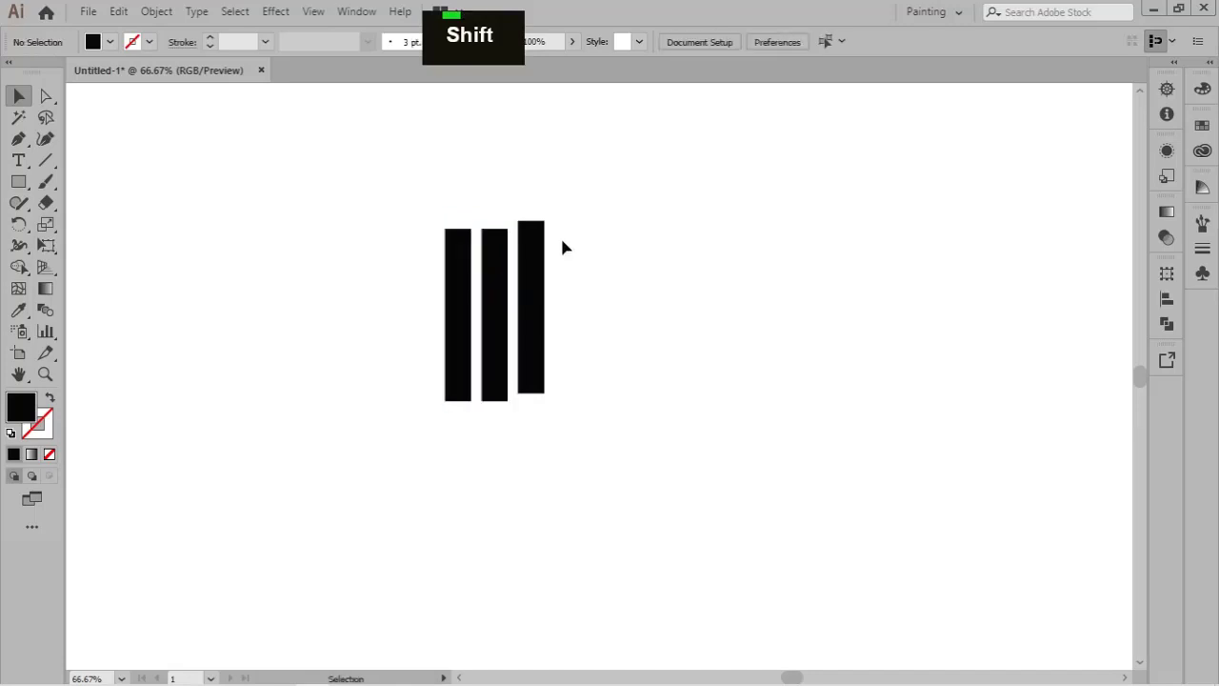
Zoom in on the three bars to adjust their heights into a stepped rise.
scroll(up, 3)
key(space)
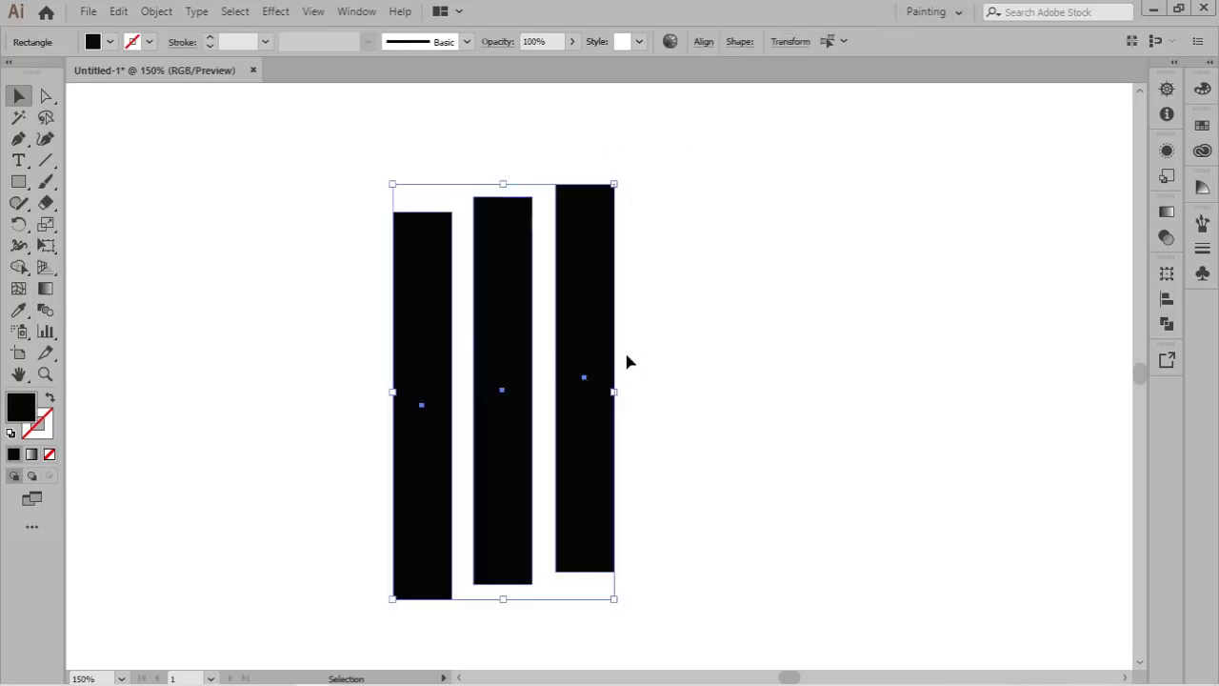
Draw a horizontal line across the upper ends of the tilted bars.
right_click(54, 171)
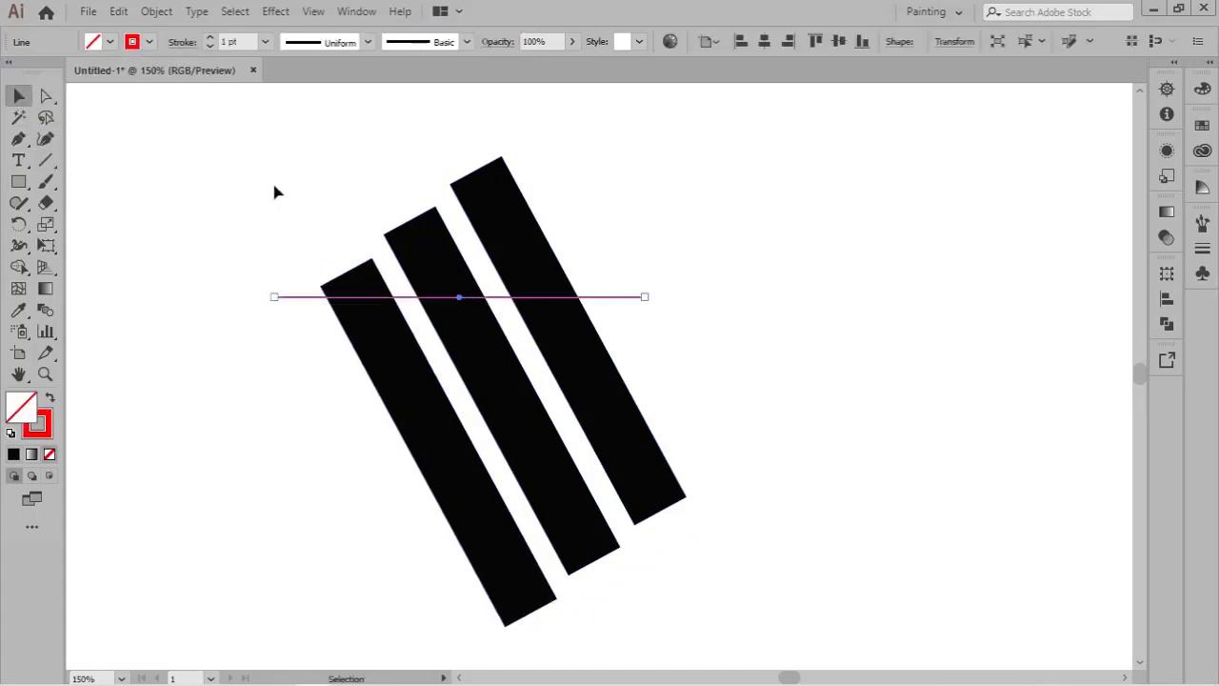
Cut away the bar parts below the line with Shape Builder and delete the cutting line.
right_click(24, 278)
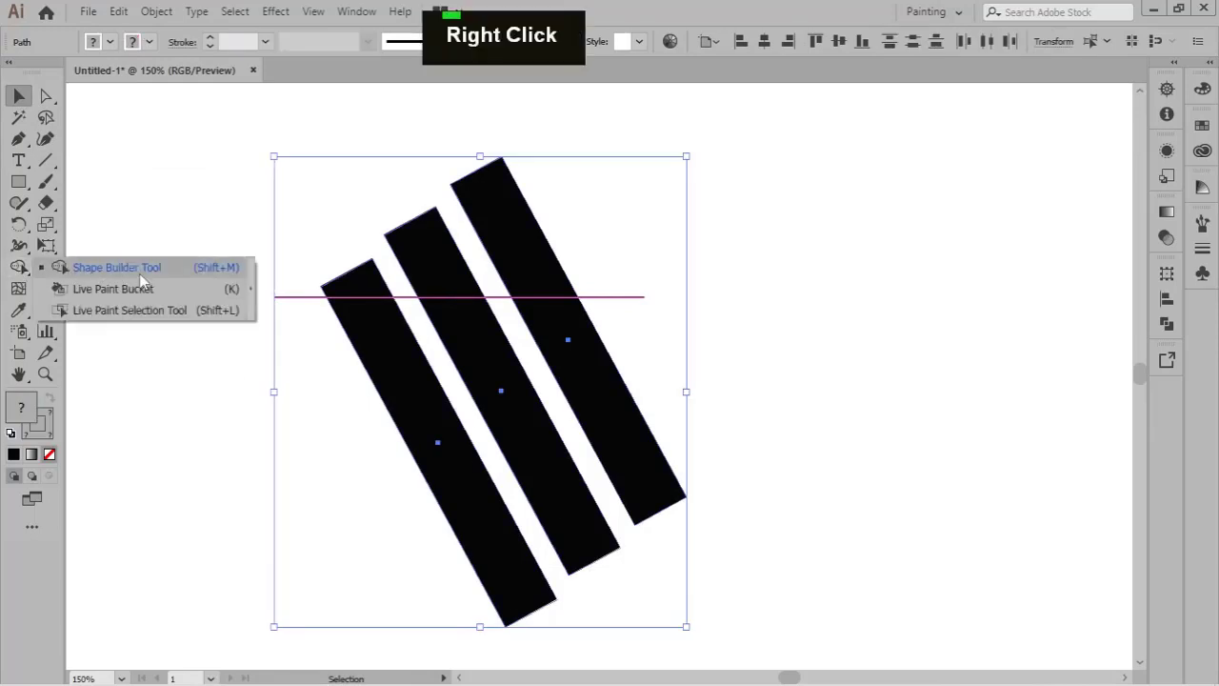
double_click(391, 379)
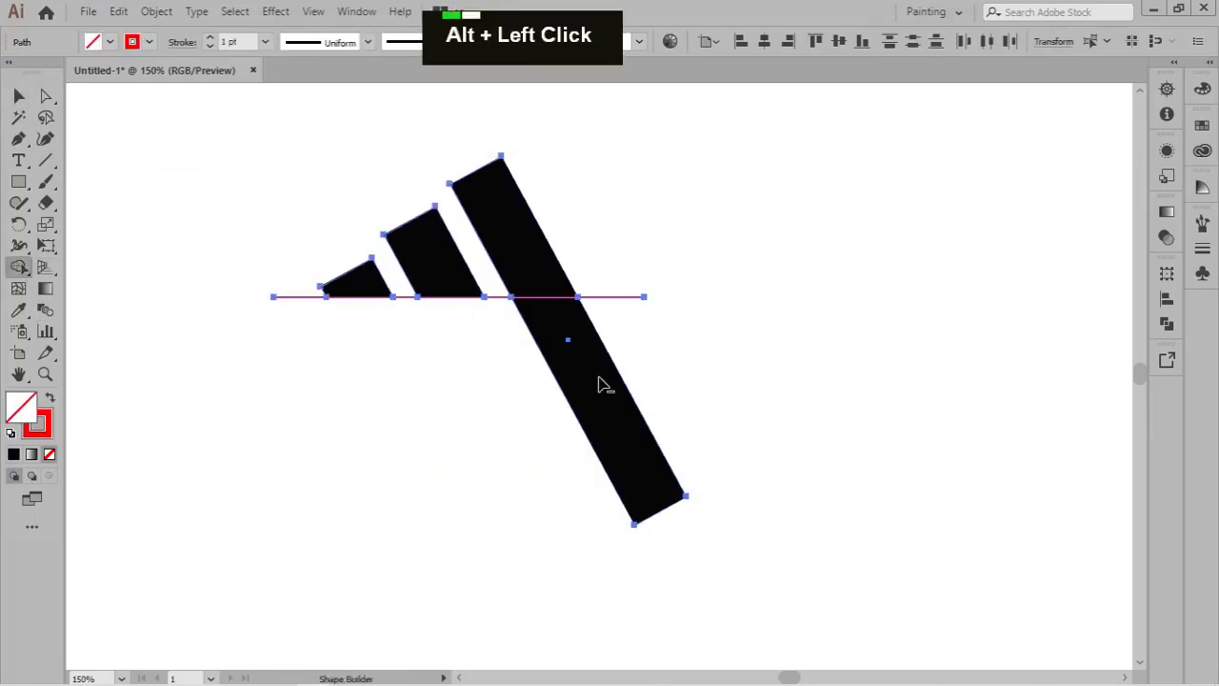
scroll(up, 3)
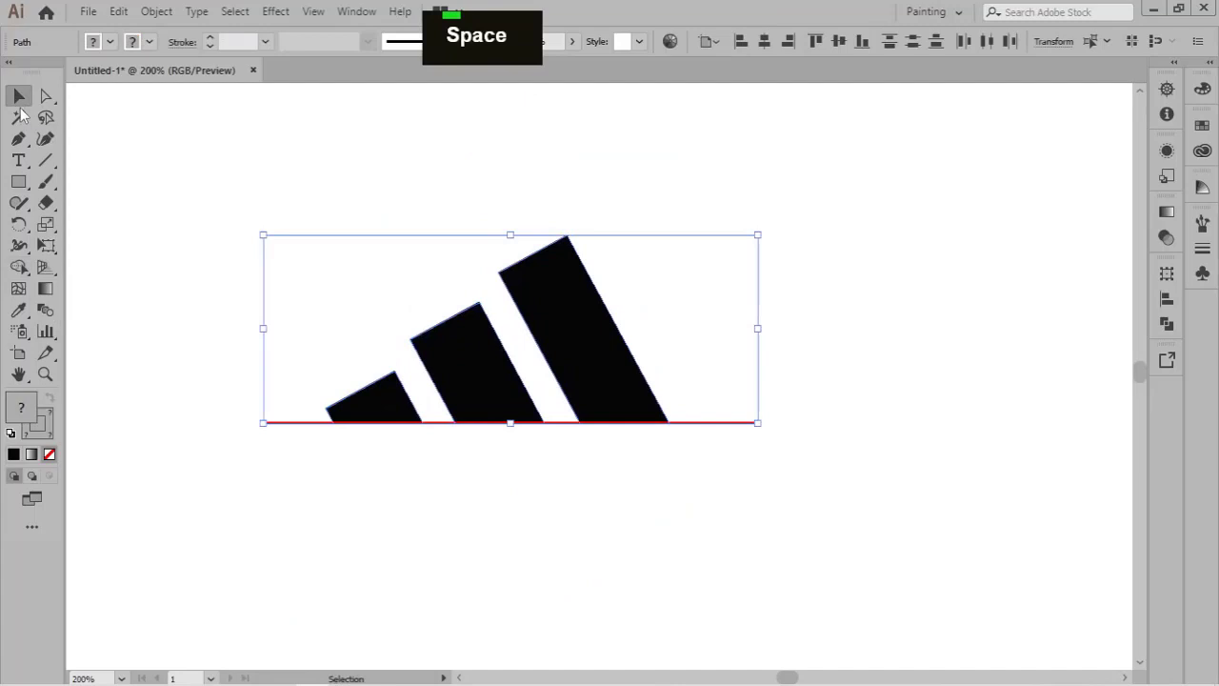
key(Delete)
key(space)
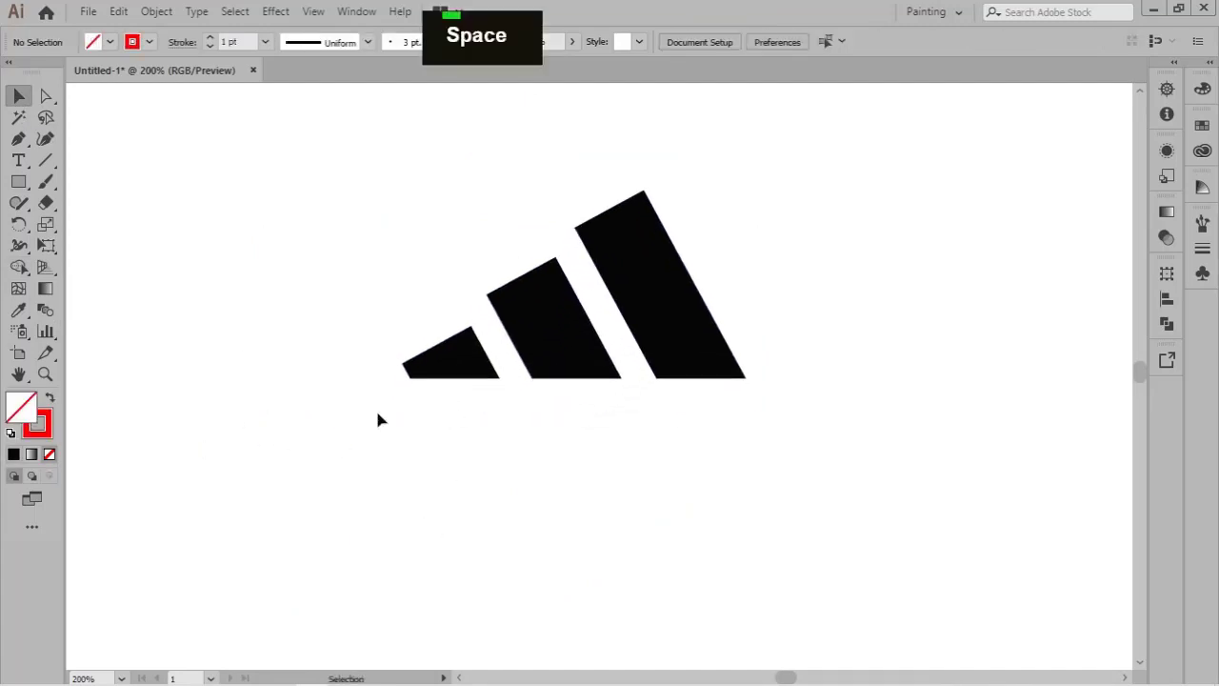
Type 'adidas' beneath the stripes and search the font menu for a bold typeface.
text(adidas)
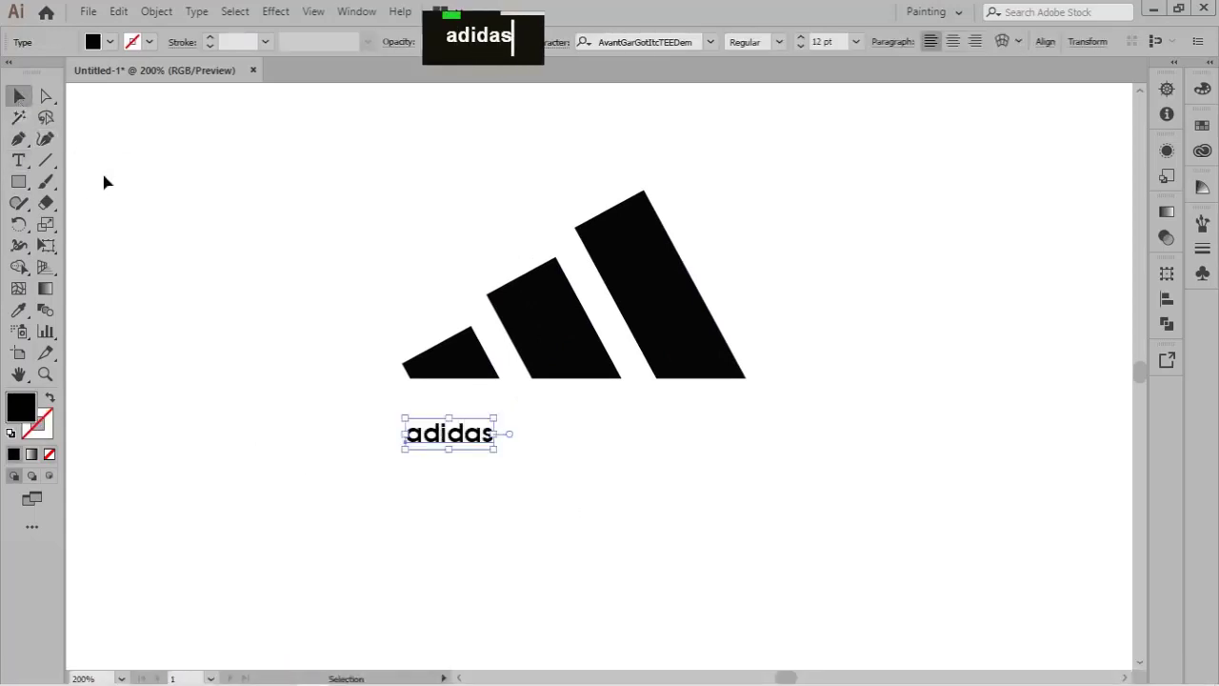
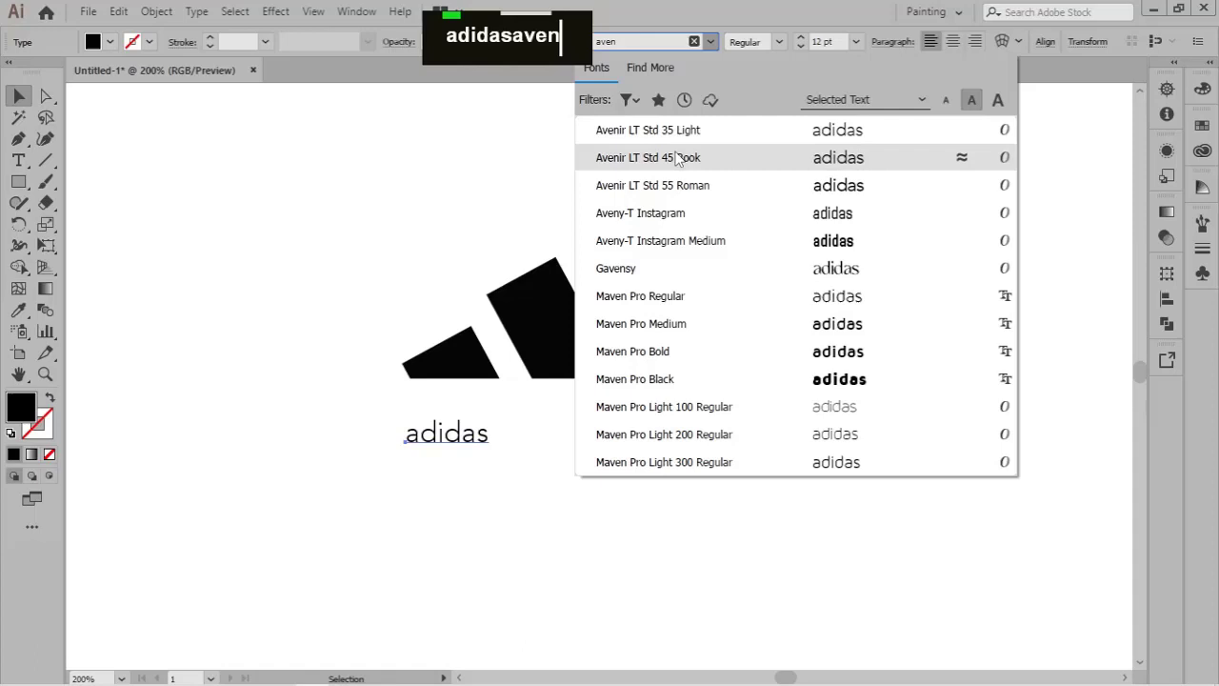
key(BackSpace)
text(an)
click(654, 329)
text(t)
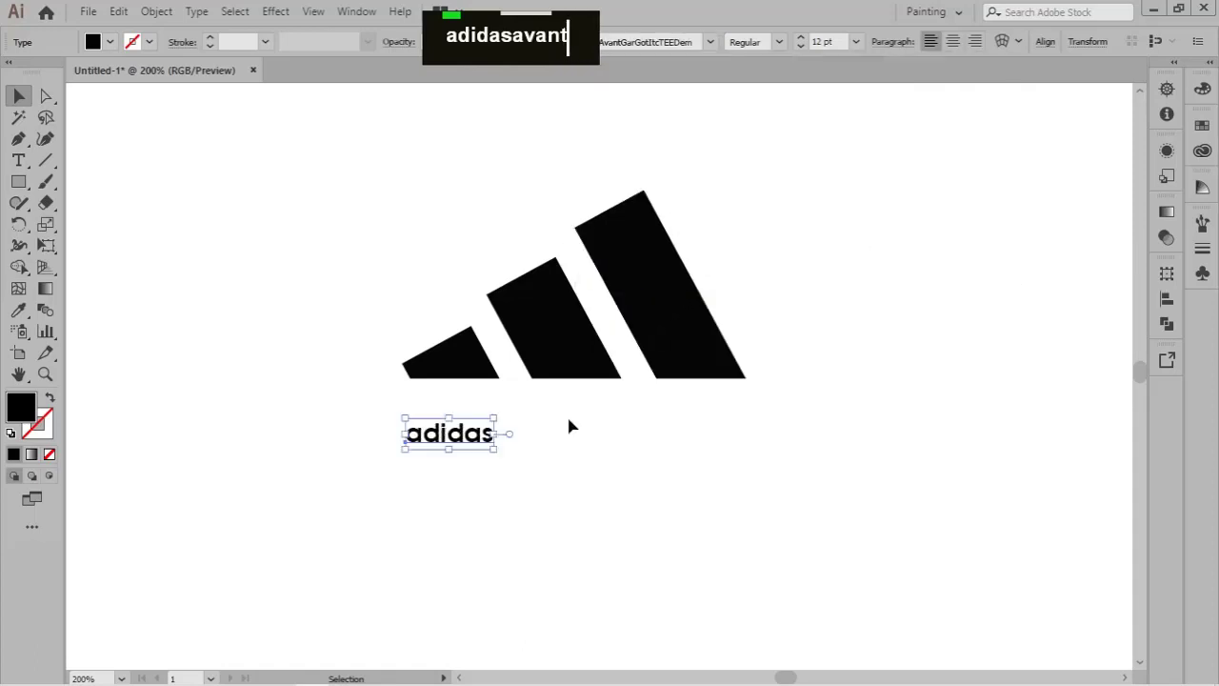
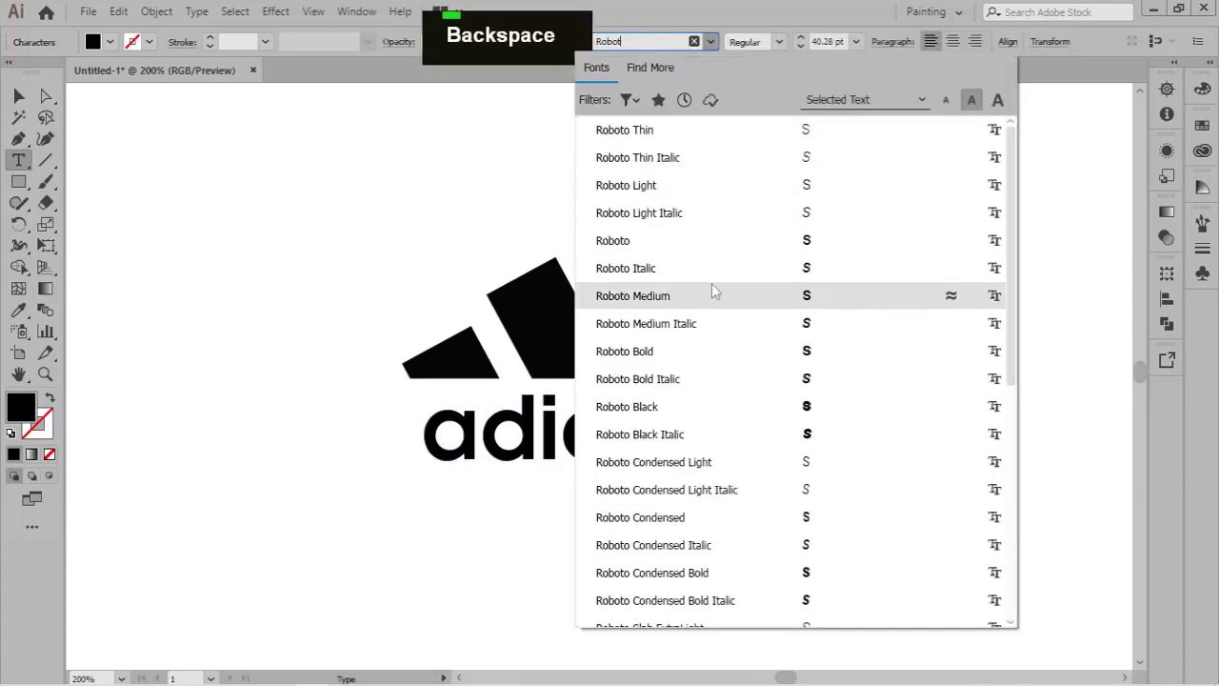
Apply Roboto Medium to 'adidas' and reposition the final 's' as its own object.
double_click(321, 222)
double_click(688, 426)
key(ctrl+x)
key(s)
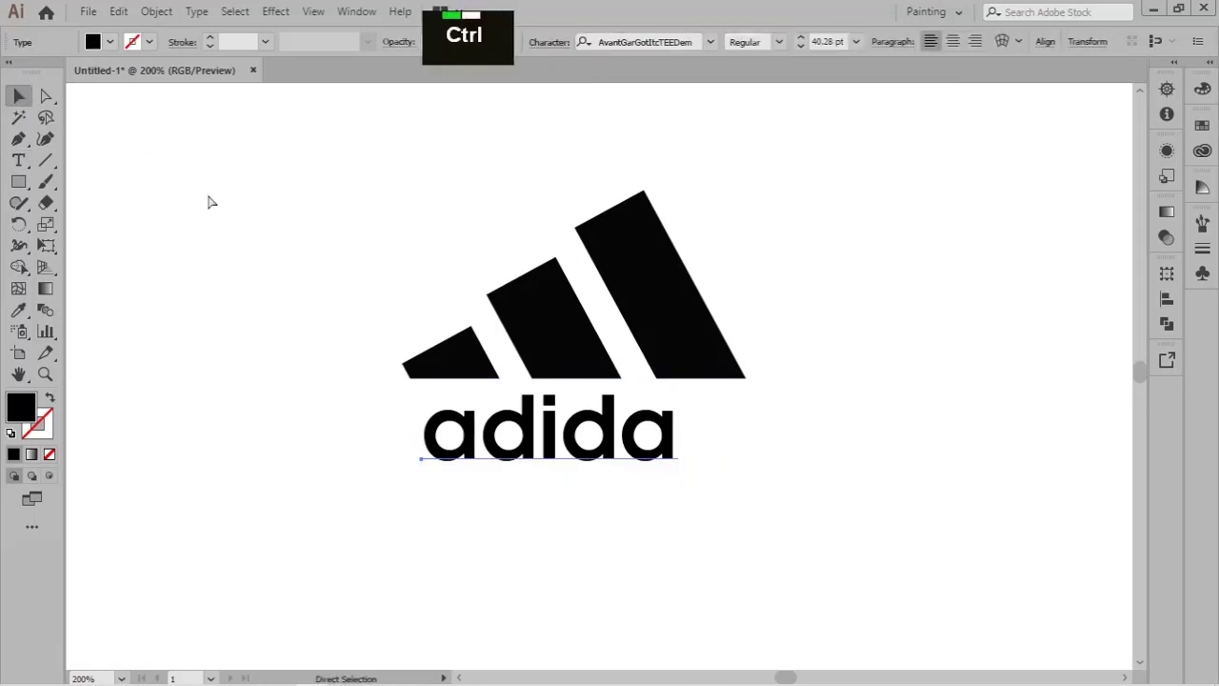
key(s)
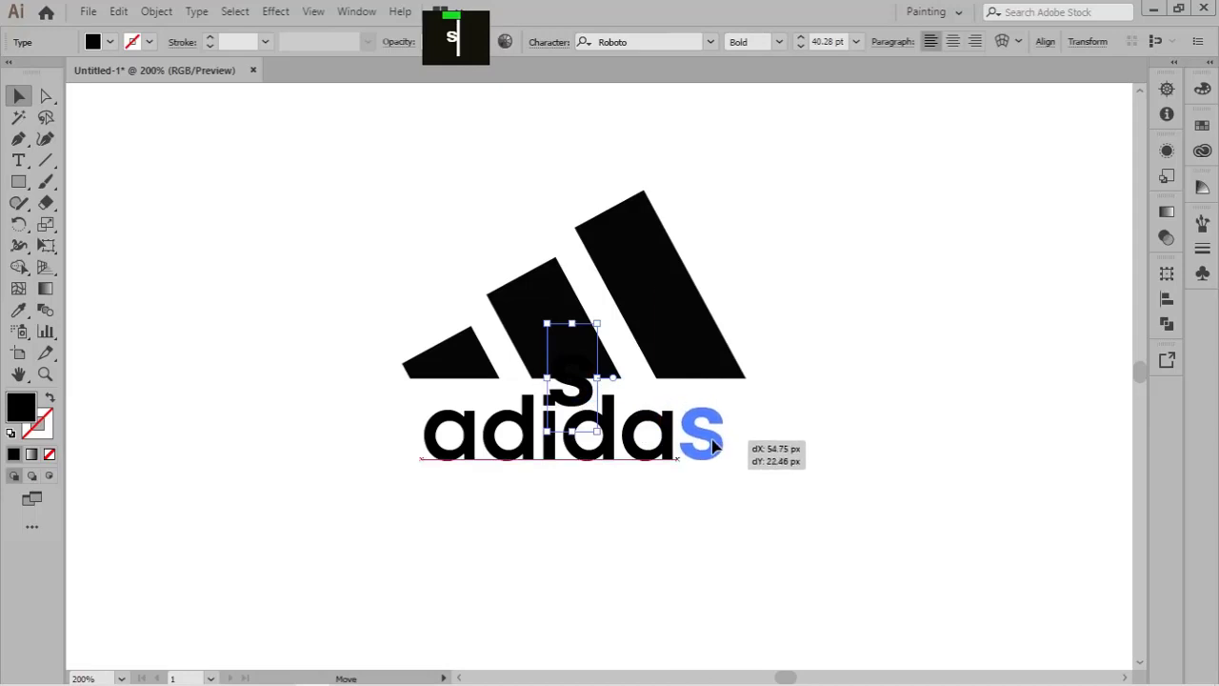
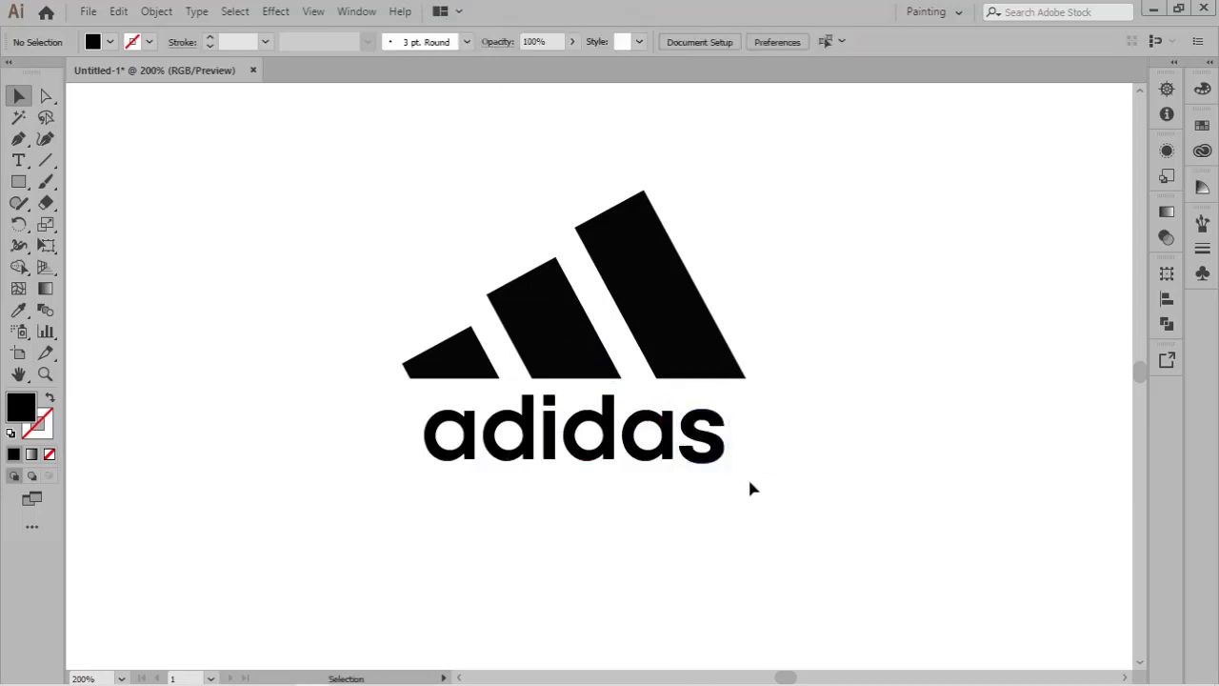
key(Right)
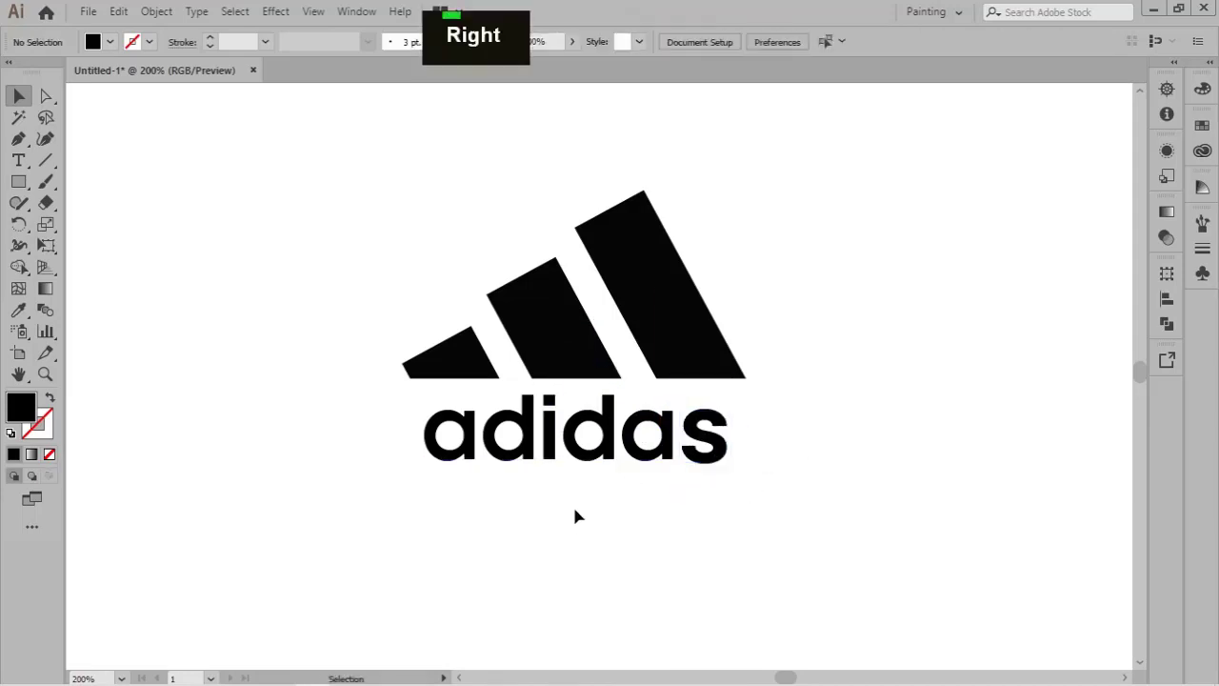
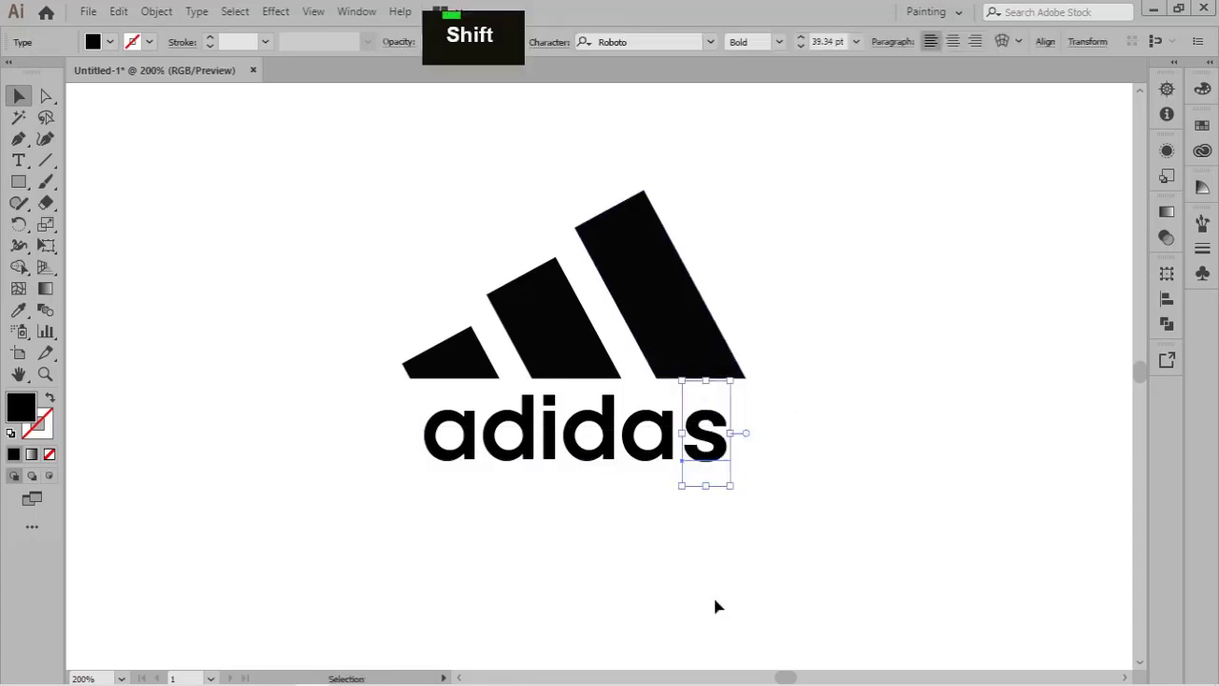
Nudge the final 's' and scale the bars to sit centered above 'adidas'.
double_click(711, 454)
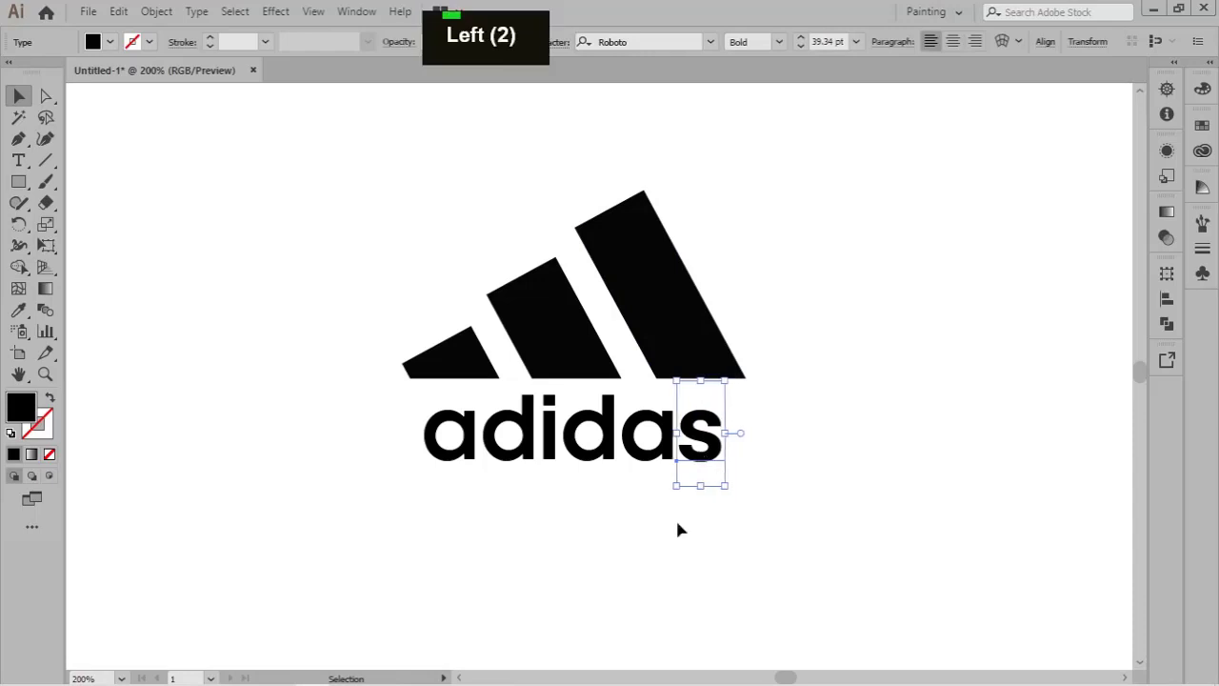
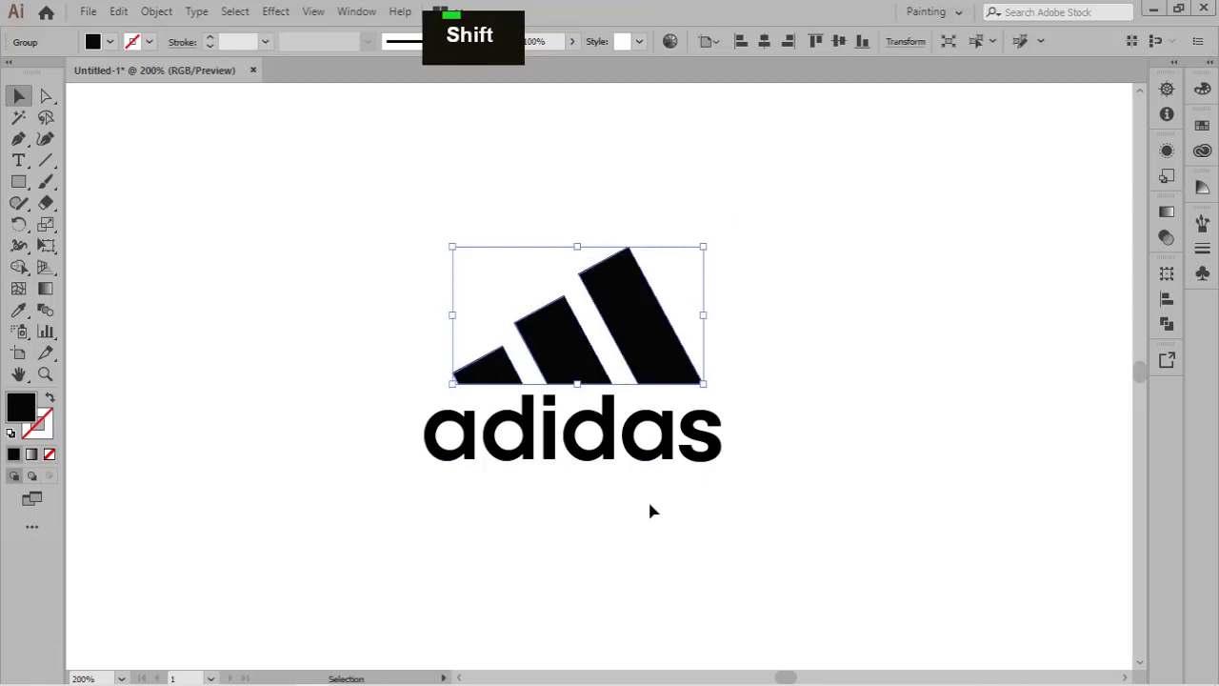
click(644, 316)
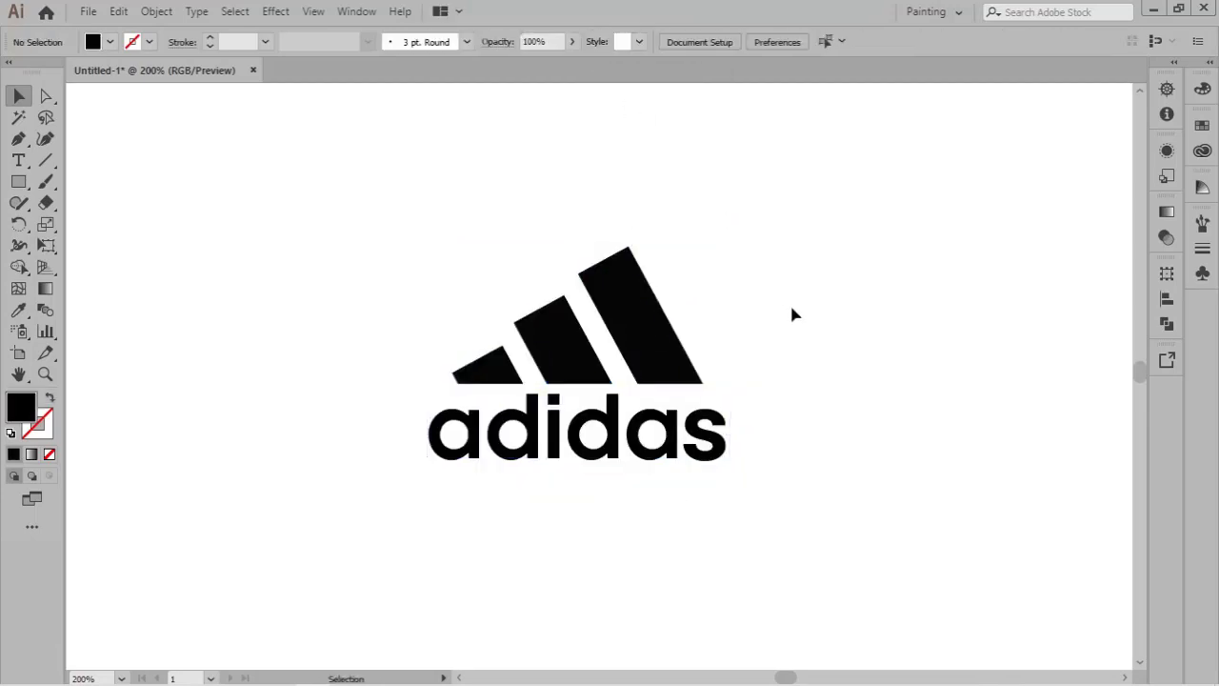